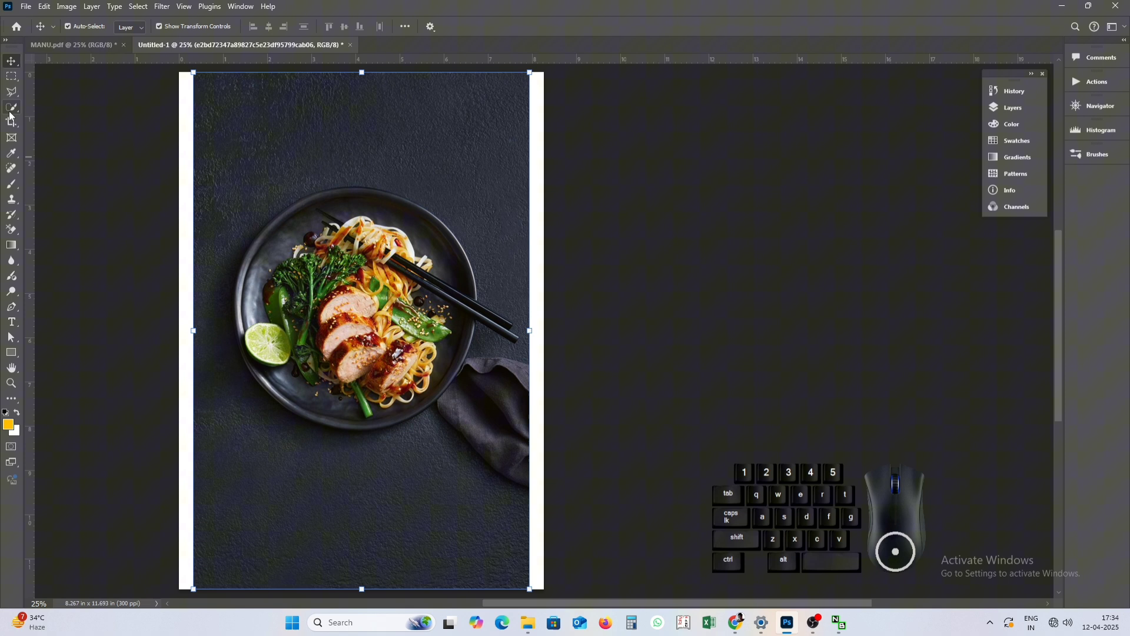
# Switch to the Elliptical Marquee Tool for circular selections around the plates.
pyautogui.click(19, 86)
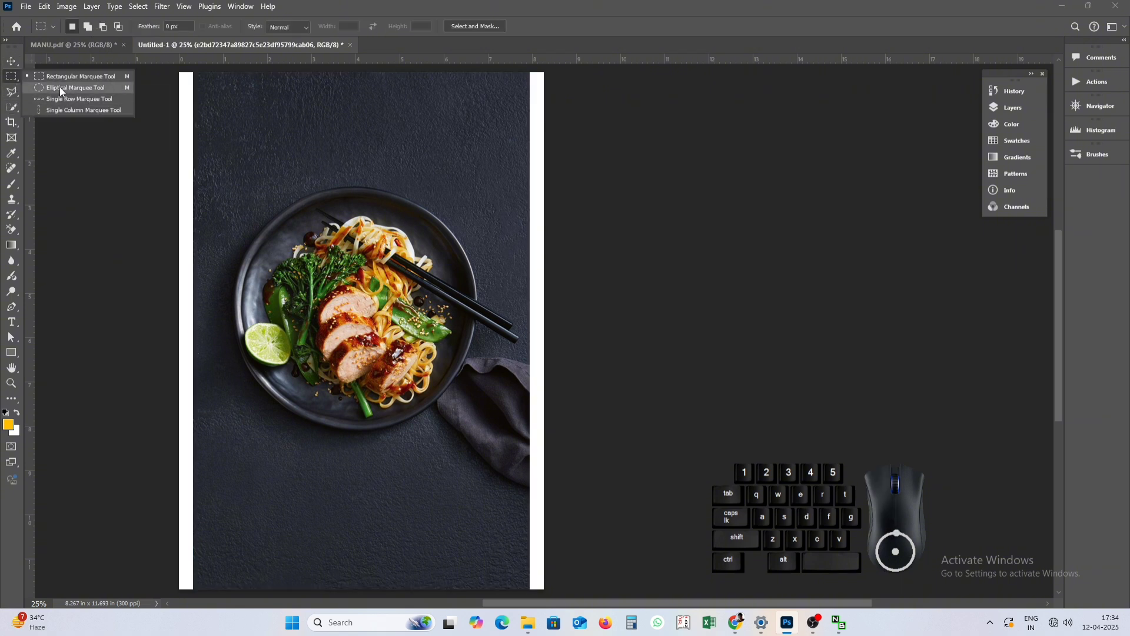
pyautogui.click(64, 91)
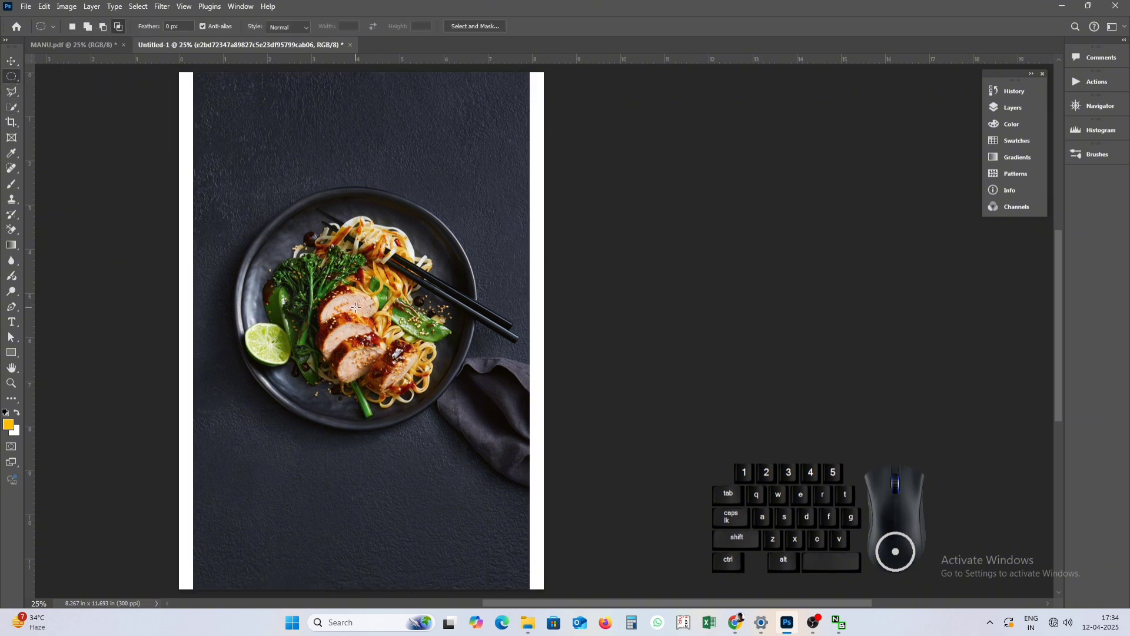
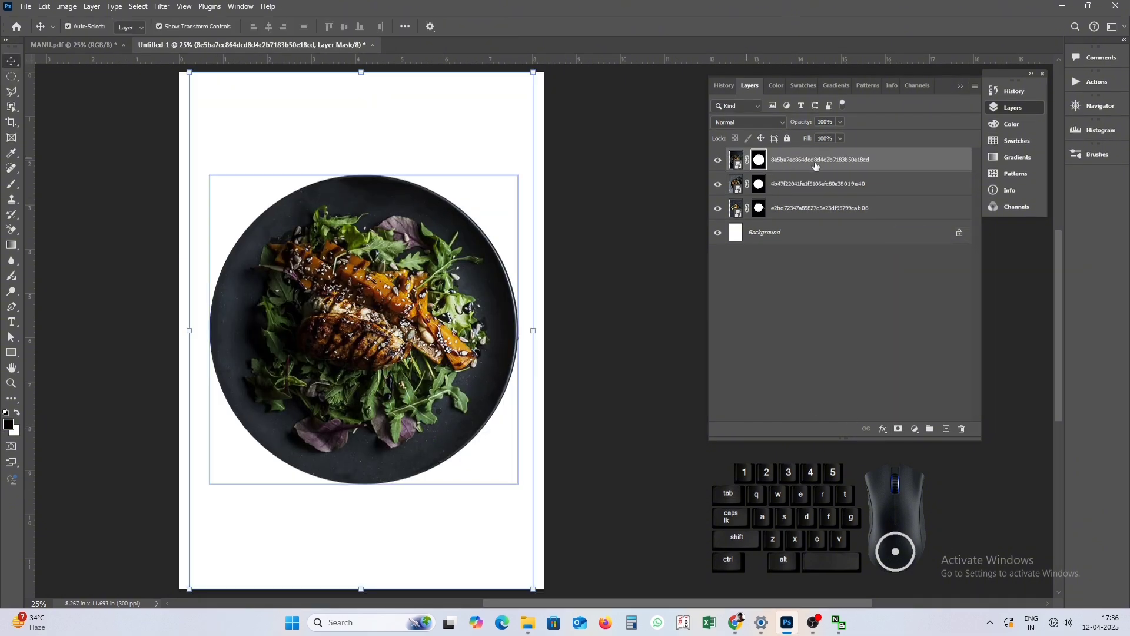
# Bring up the layer options for the top plate layer.
pyautogui.rightClick(827, 164)
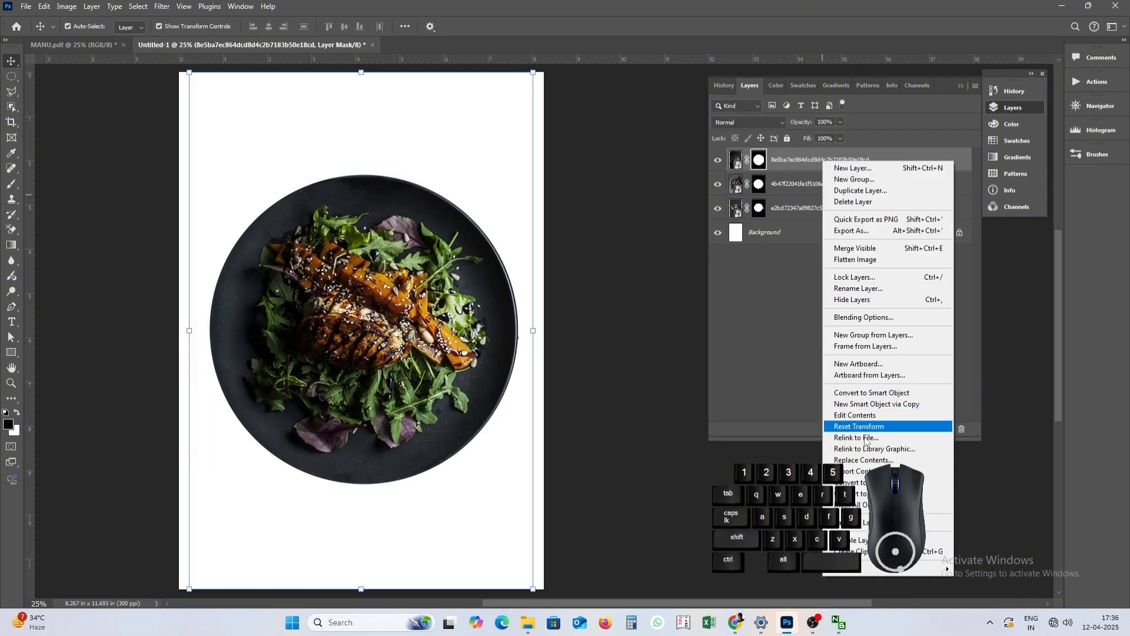
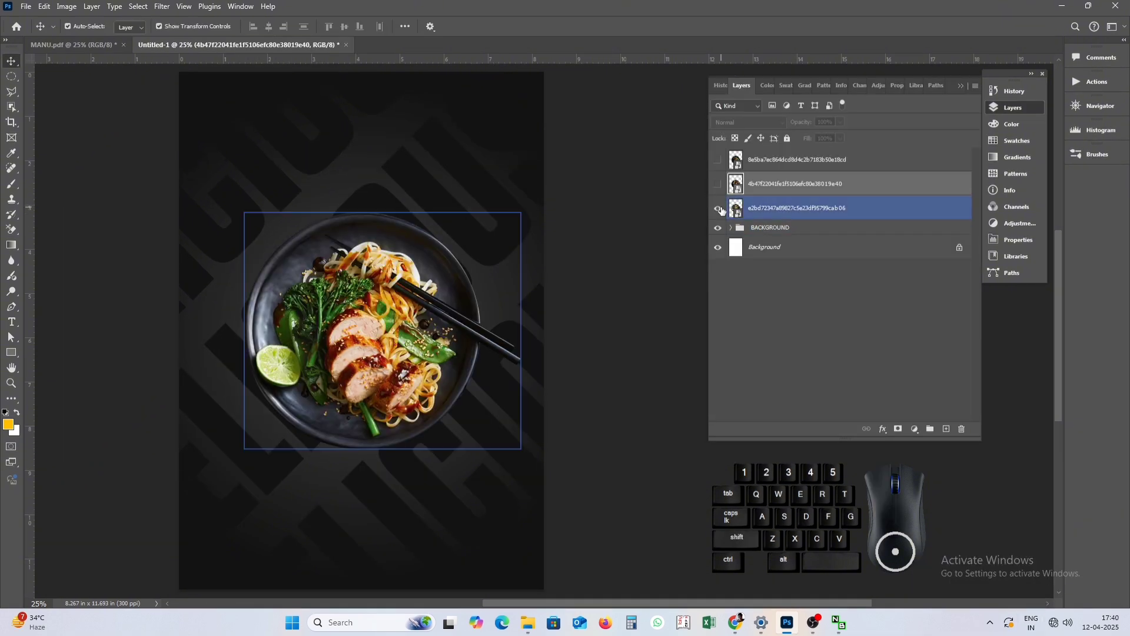
# Make the noodle, second and salad plate photos visible again over the dark background.
pyautogui.click(718, 187)
pyautogui.click(721, 160)
pyautogui.click(597, 230)
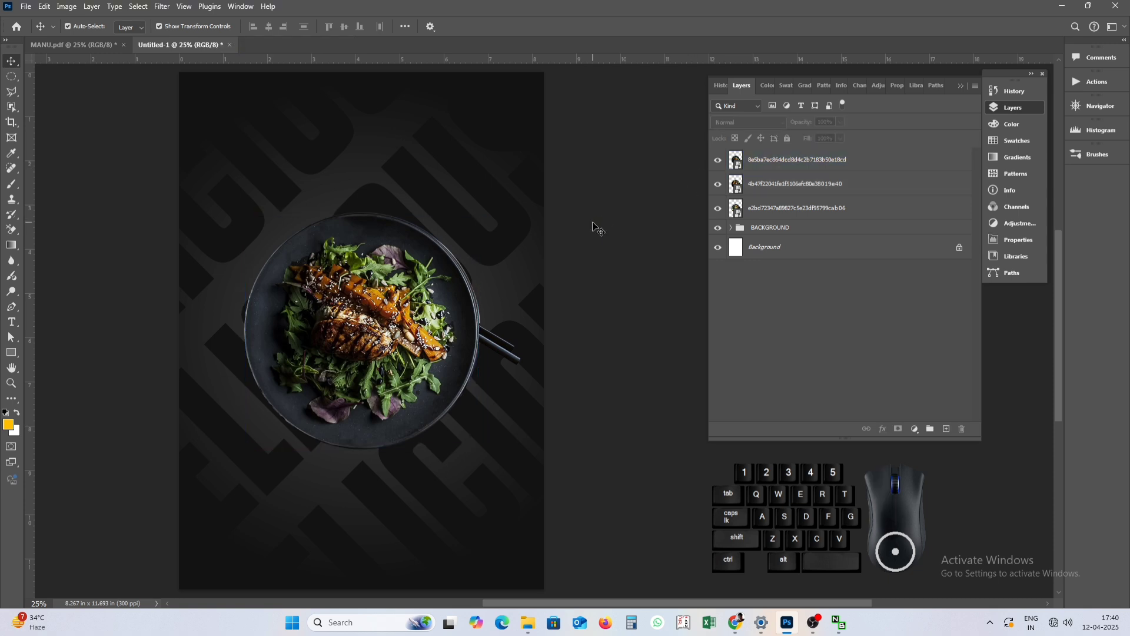
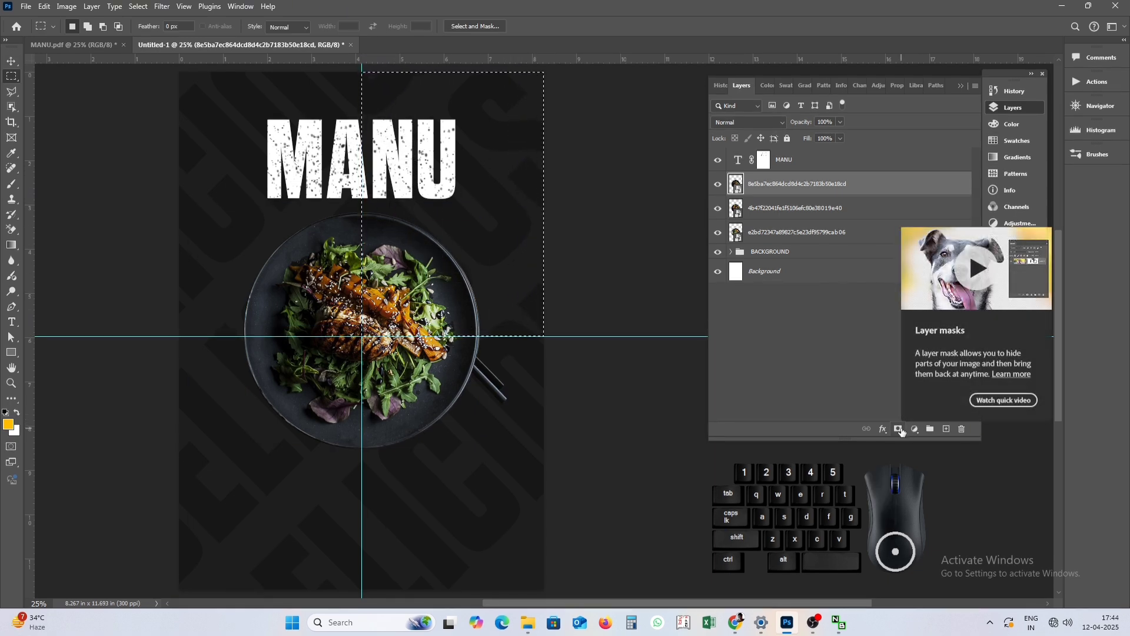
# Mask the salad photo to the top-right quarter of the plate along the guides.
pyautogui.click(903, 432)
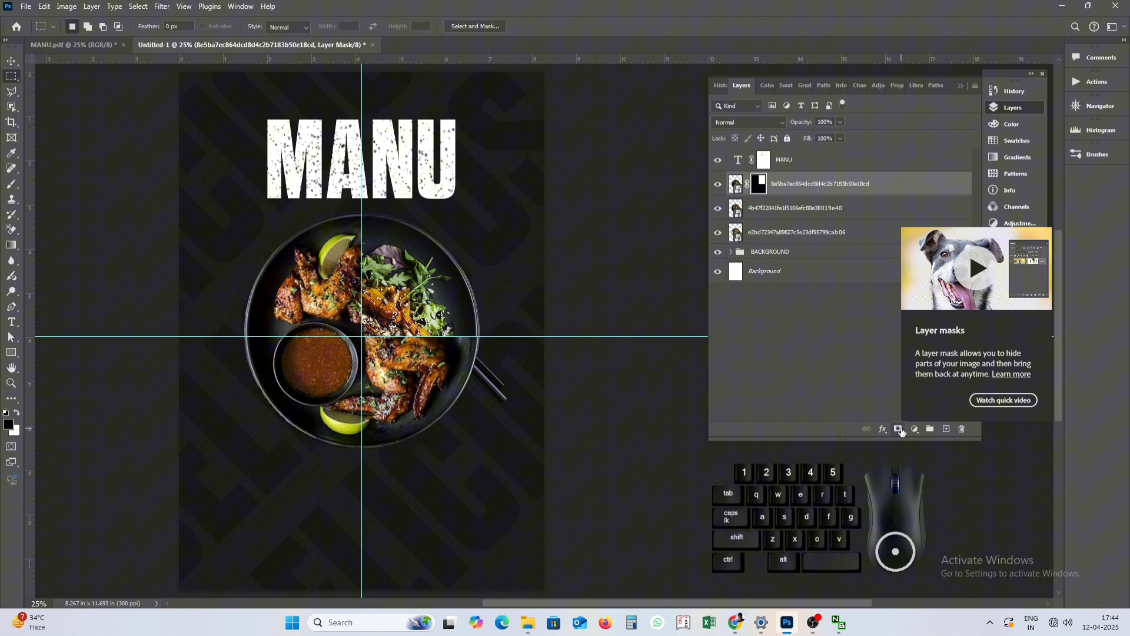
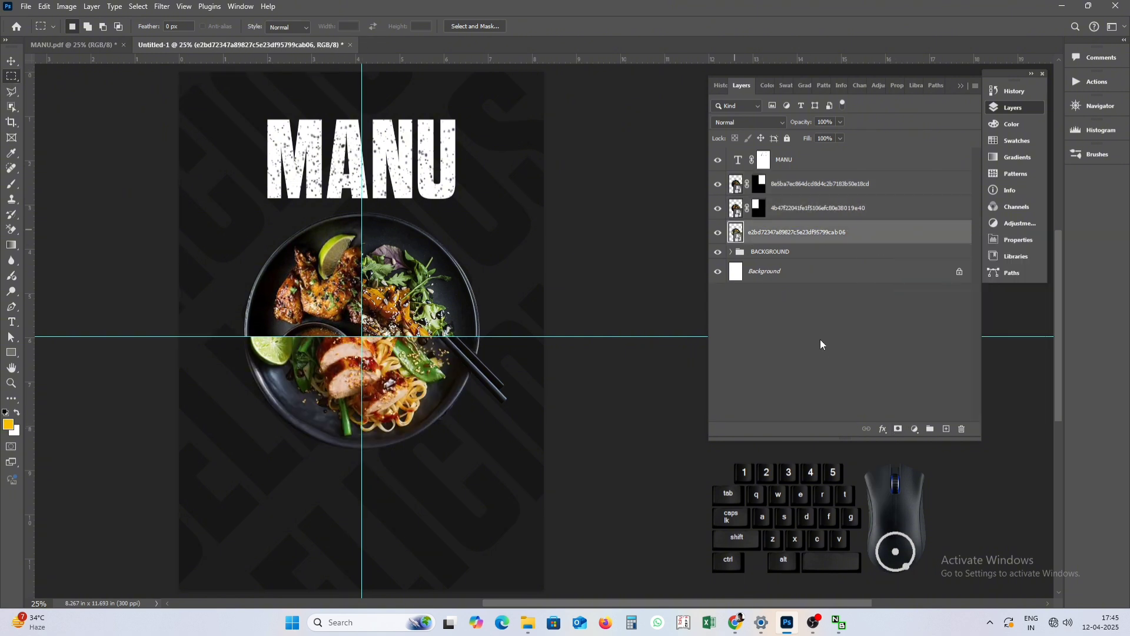
pyautogui.moveTo(923, 431); pyautogui.dragTo(997, 240)
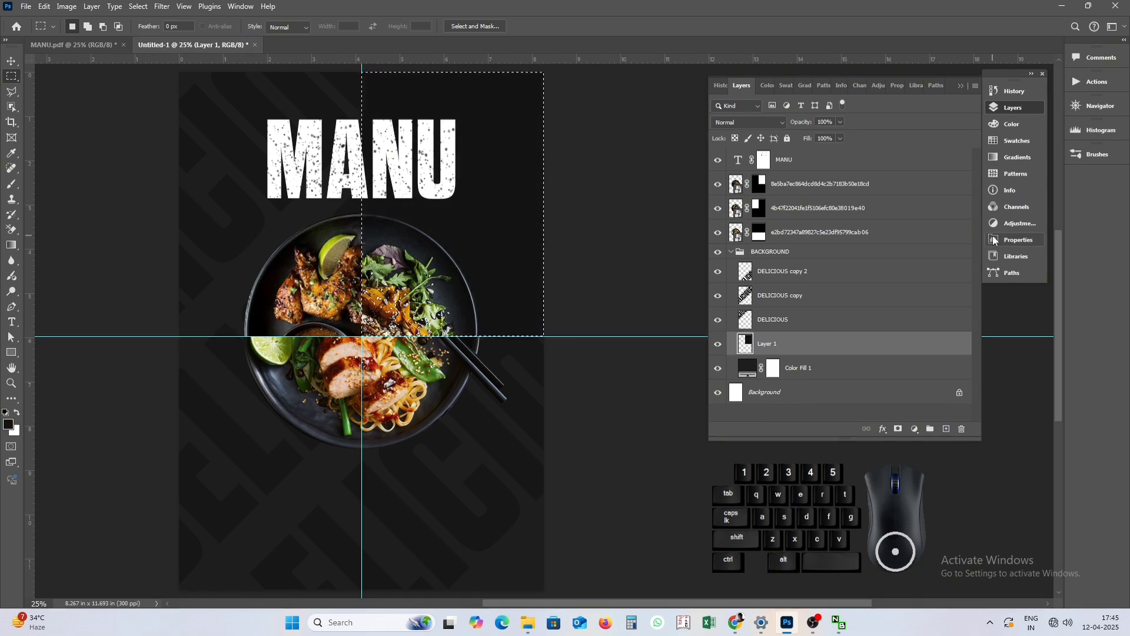
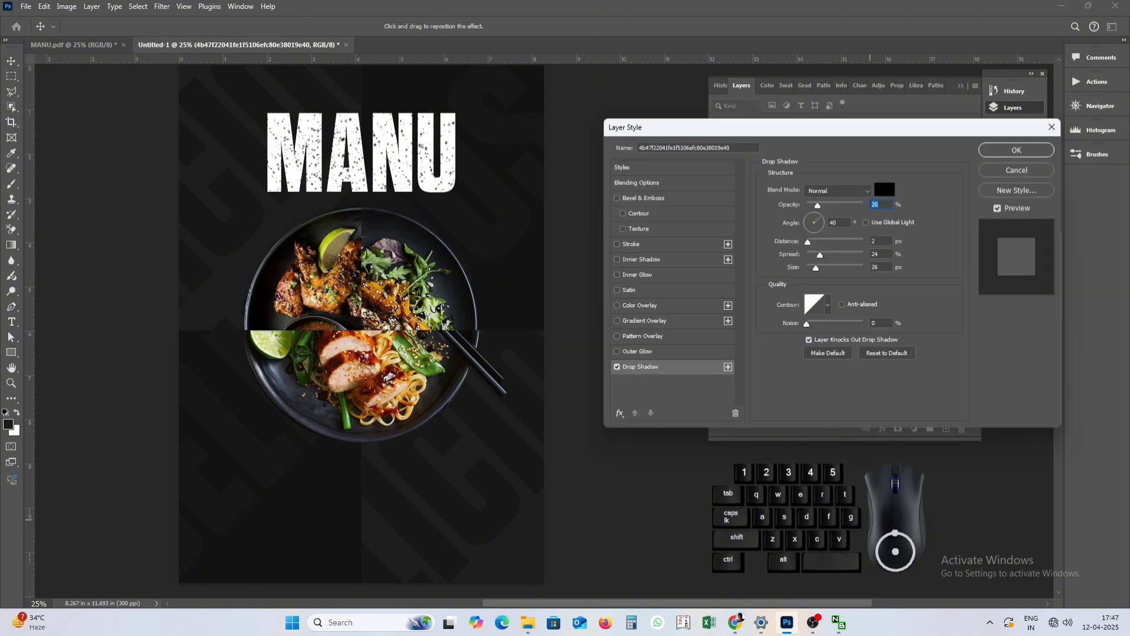
# Set the drop shadow's opacity, distance, spread and size and apply it to the wings portion.
pyautogui.click(821, 269)
pyautogui.click(821, 208)
pyautogui.click(832, 212)
pyautogui.click(841, 272)
pyautogui.click(865, 209)
pyautogui.click(824, 259)
# Copy the same drop shadow effect onto the salad portion layer.
pyautogui.click(813, 246)
pyautogui.moveTo(812, 219); pyautogui.dragTo(812, 220)
pyautogui.click(811, 246)
pyautogui.moveTo(840, 271); pyautogui.dragTo(811, 243)
pyautogui.click(818, 246)
pyautogui.moveTo(815, 272); pyautogui.dragTo(835, 270)
# Leave the layer style work and select the noodle portion to work on next.
pyautogui.click(998, 156)
pyautogui.click(586, 27)
pyautogui.click(602, 227)
pyautogui.click(403, 435)
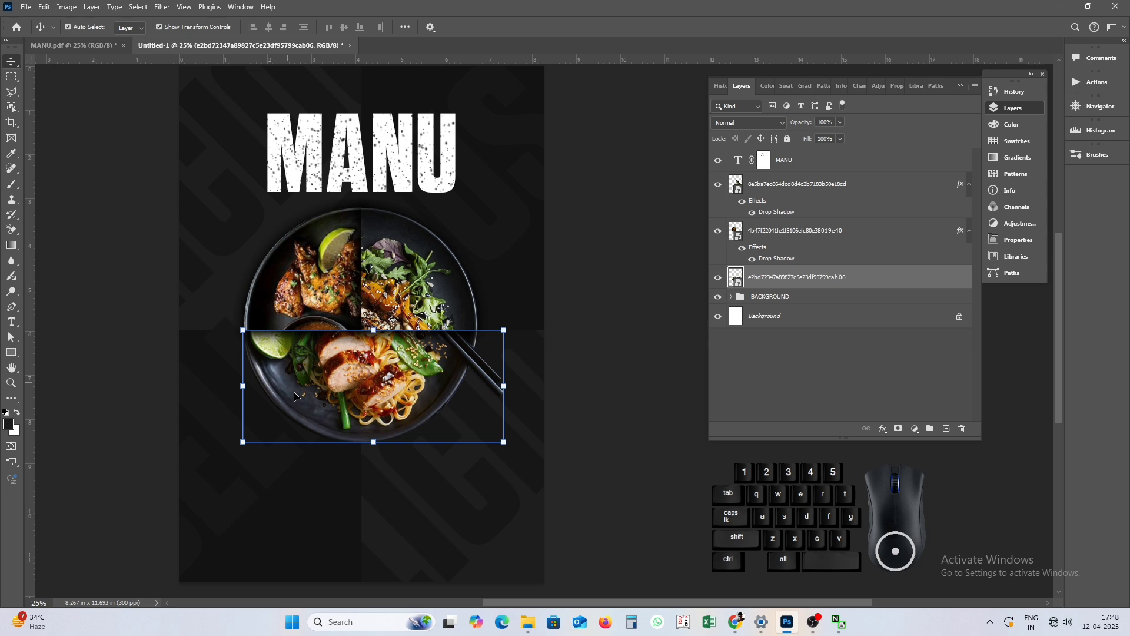
# Add an Exposure adjustment clipped to the noodle photo and lower exposure to about -1.58.
pyautogui.click(813, 282)
pyautogui.click(917, 434)
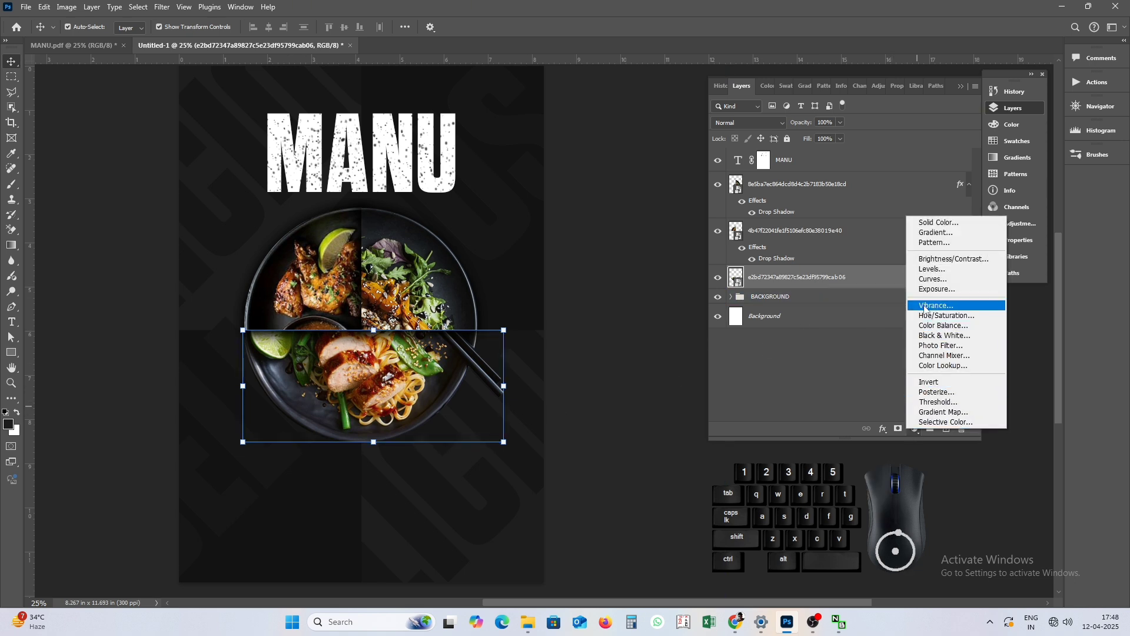
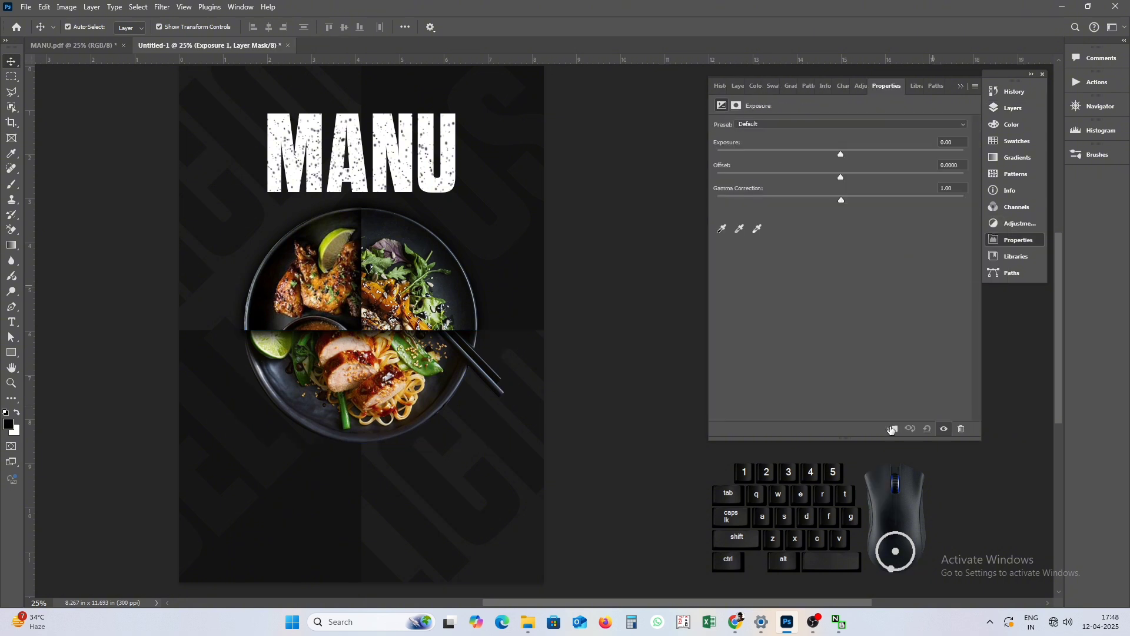
pyautogui.click(891, 431)
pyautogui.moveTo(845, 158); pyautogui.dragTo(816, 156)
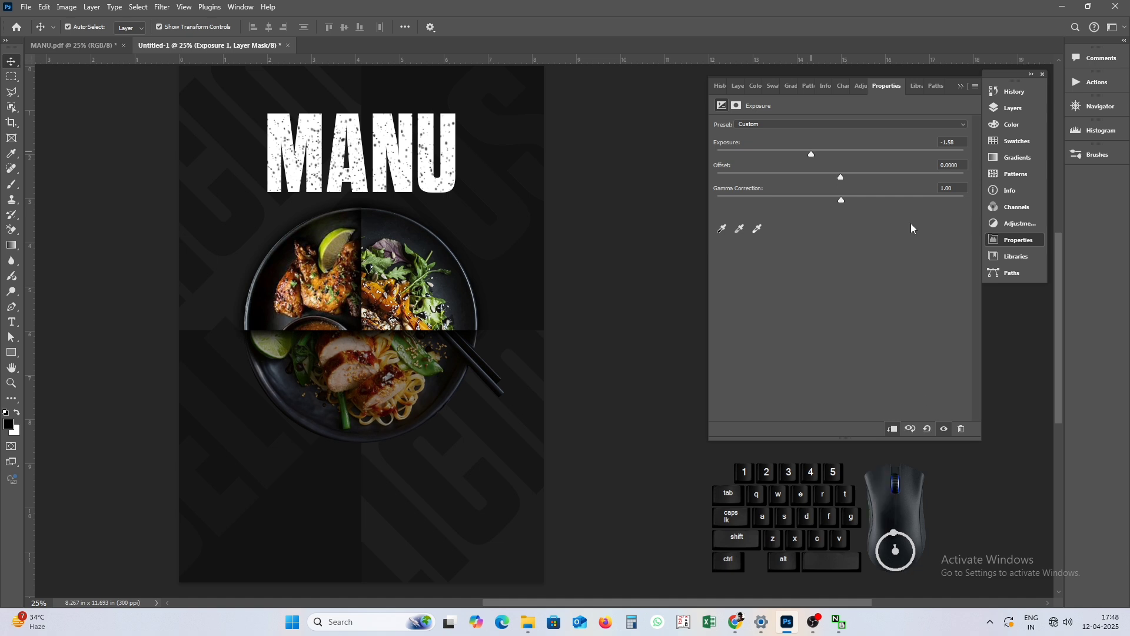
# Close the exposure settings and target the adjustment's layer mask in the layers list.
pyautogui.click(964, 92)
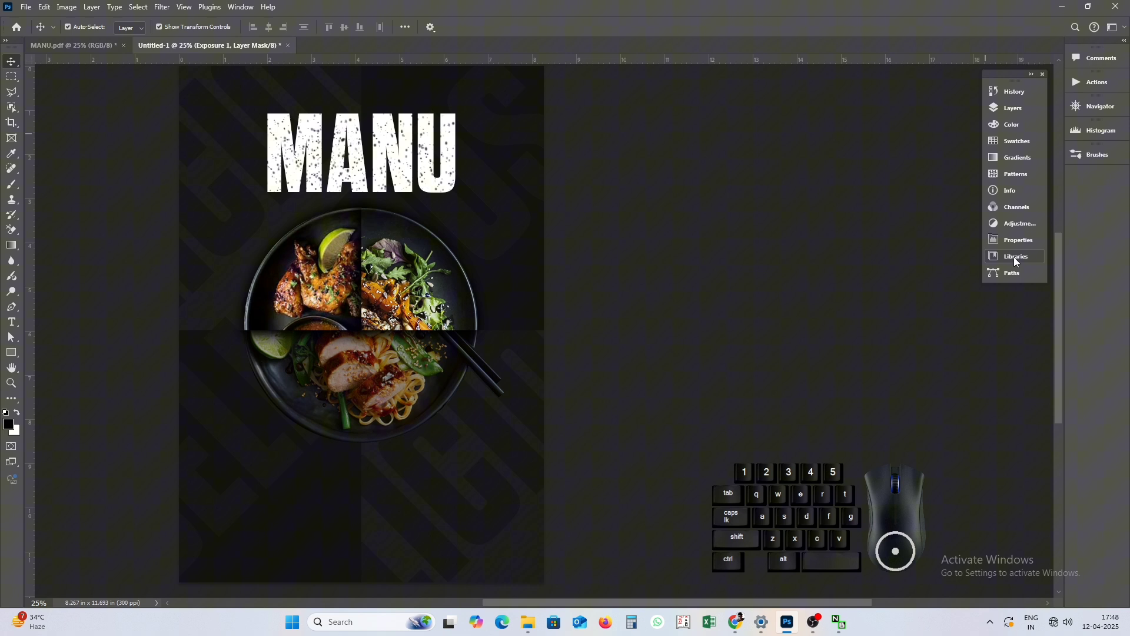
pyautogui.click(1021, 116)
pyautogui.click(779, 285)
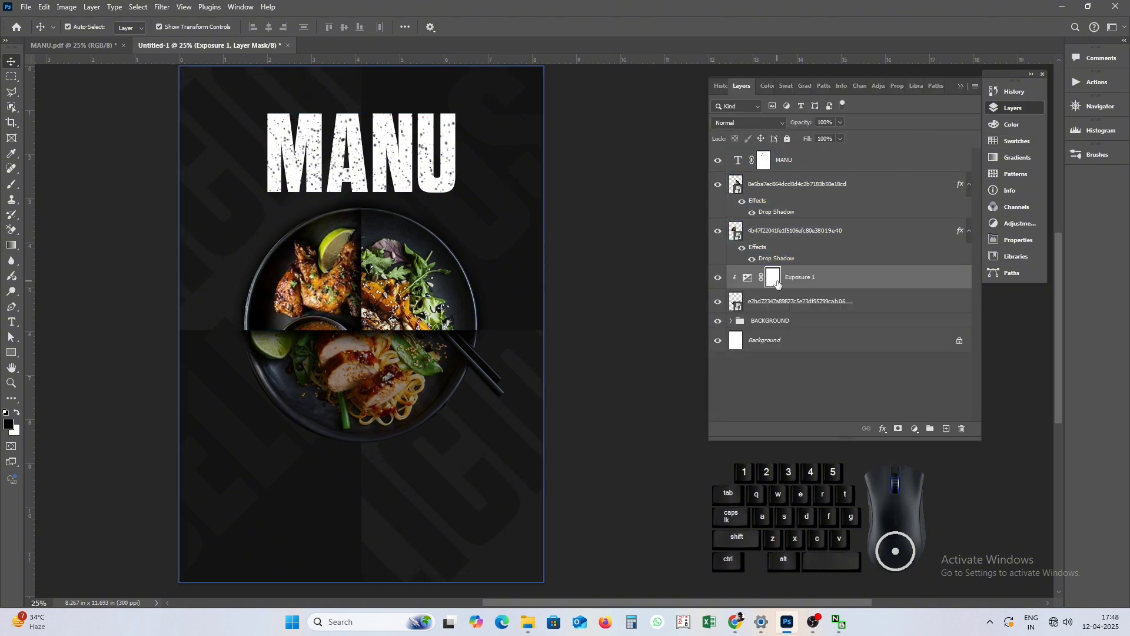
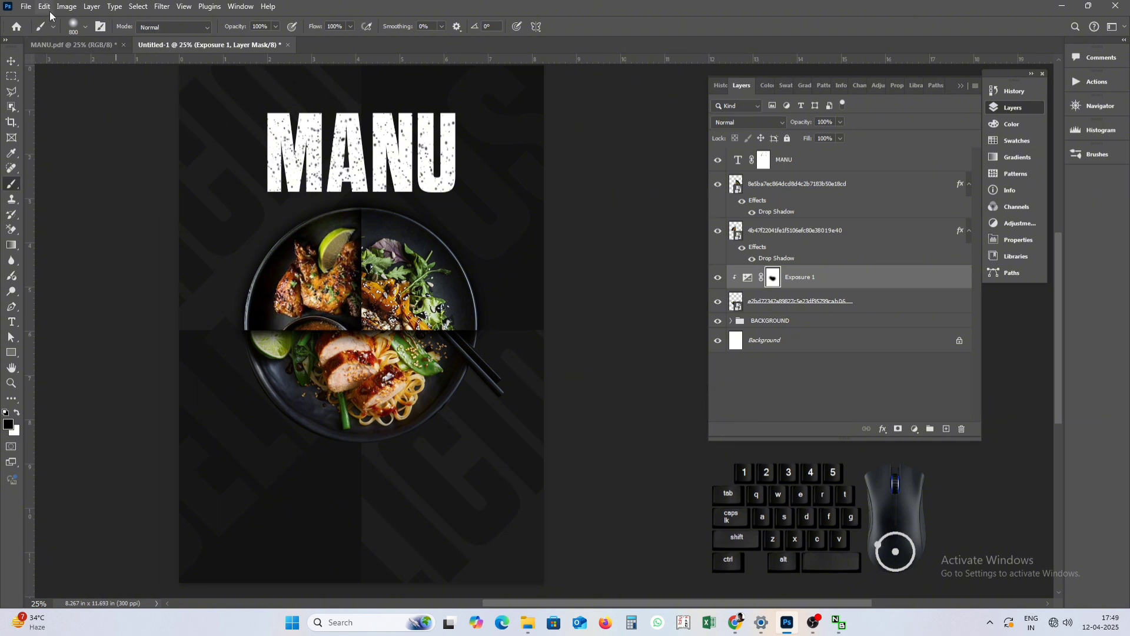
# Pick the Brush Tool and the Exposure adjustment layer to paint its mask centre.
pyautogui.click(12, 65)
pyautogui.click(85, 167)
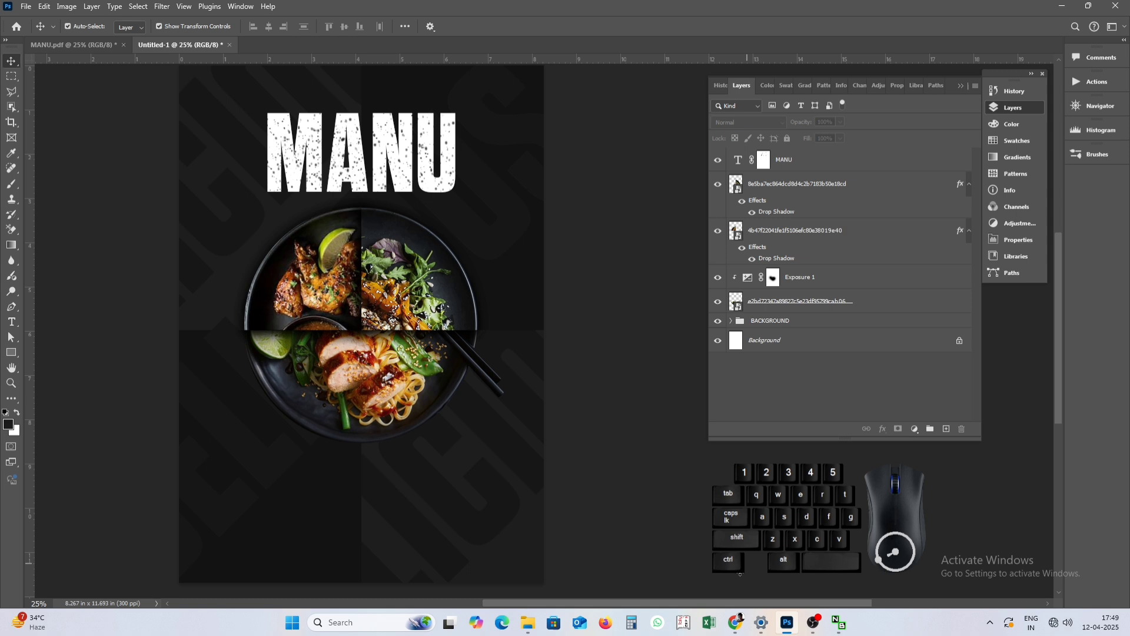
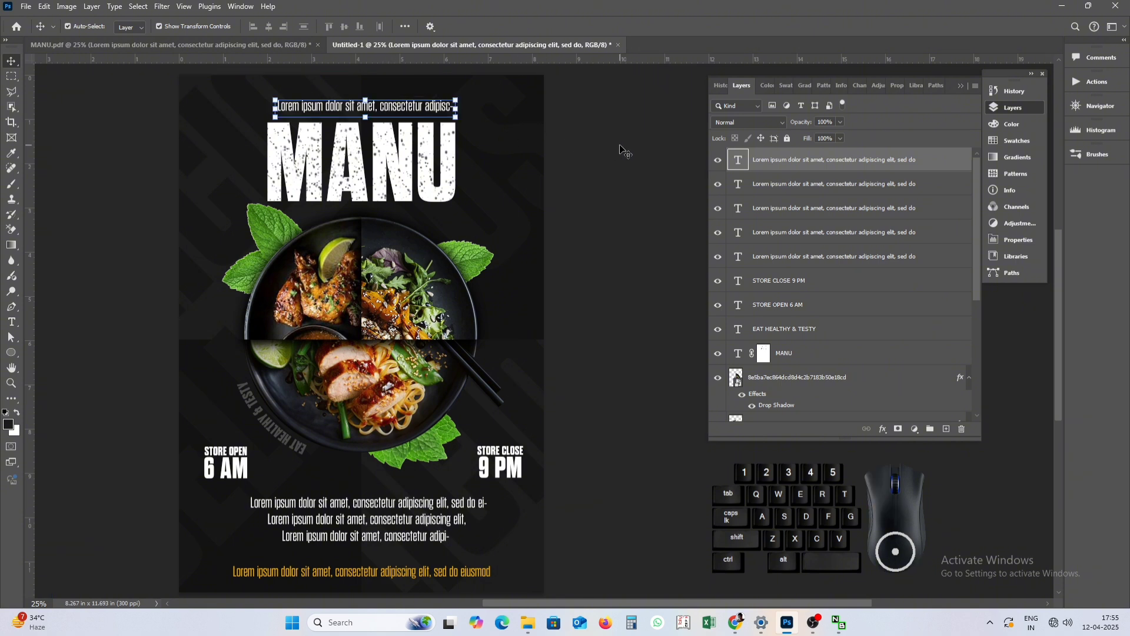
# Select the text layers in the layers list to gather them into a TYPOGRAPHY group.
pyautogui.click(624, 153)
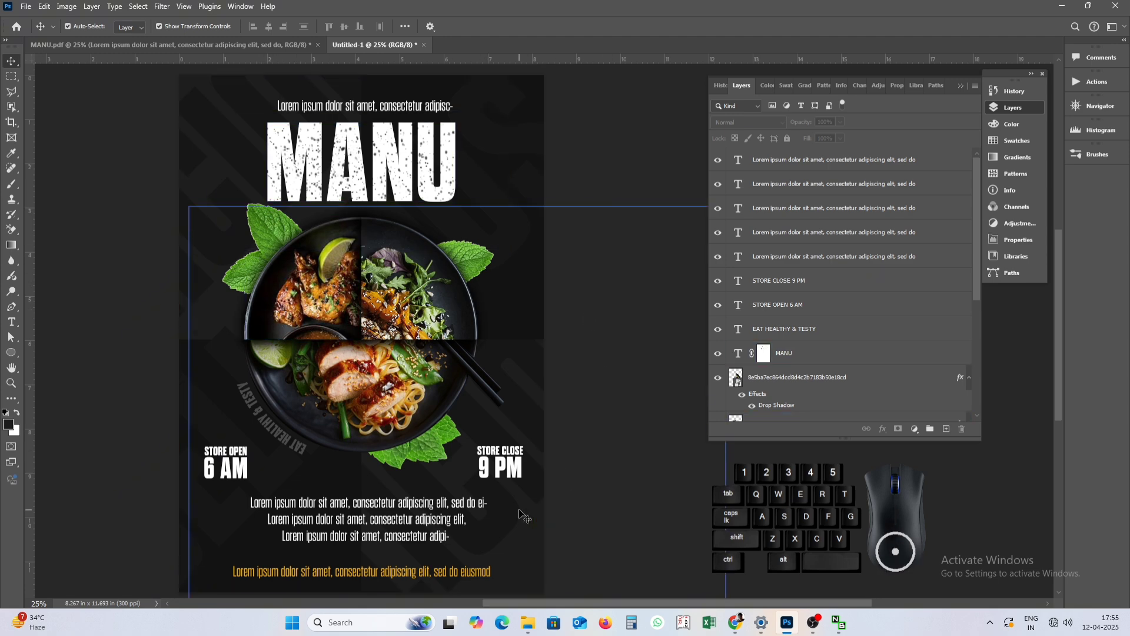
pyautogui.scroll(3)
pyautogui.middleClick(834, 286)
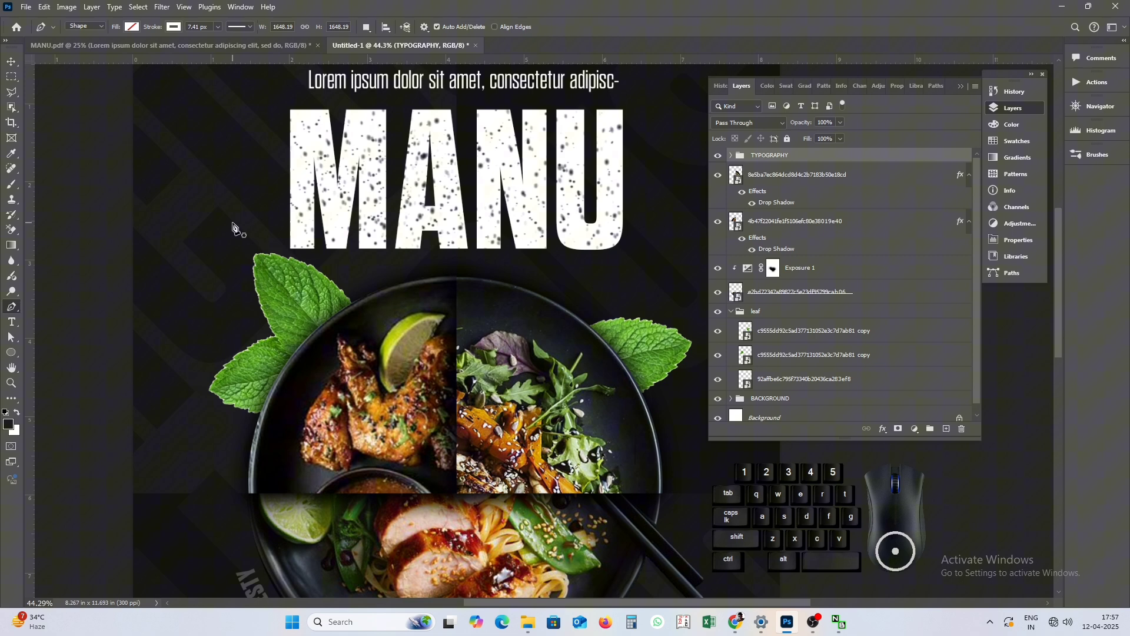